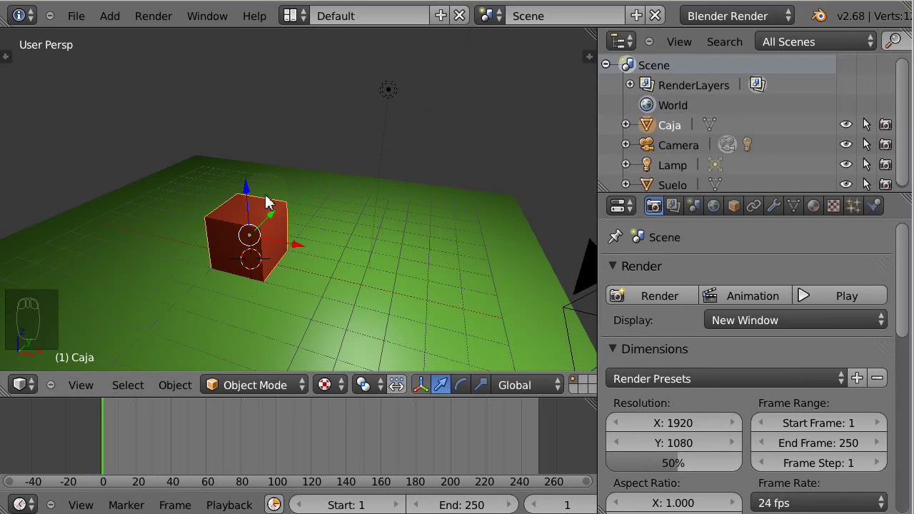
Delete the Caja box, leaving the camera, lamp and Suelo floor in the scene.
{"action": "key", "text": "x"}
{"action": "left_click_drag", "start_coordinate": [85, 21], "coordinate": [90, 159]}
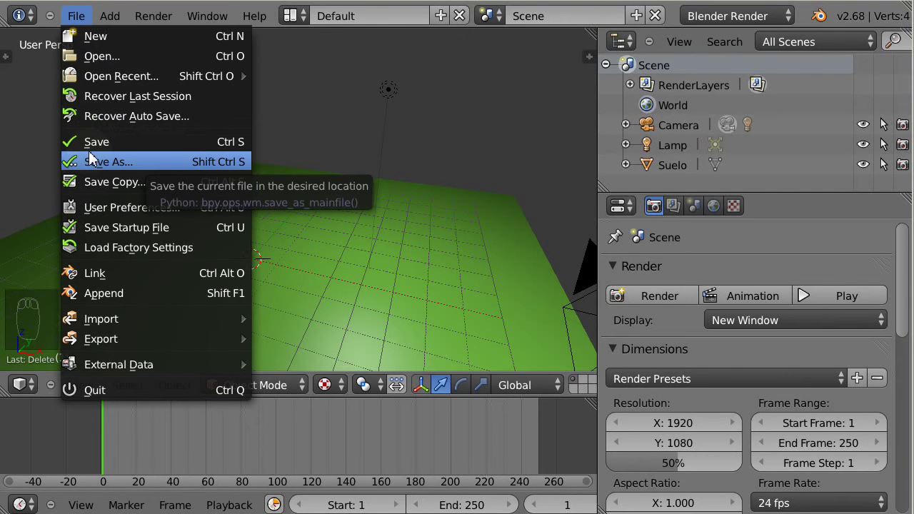
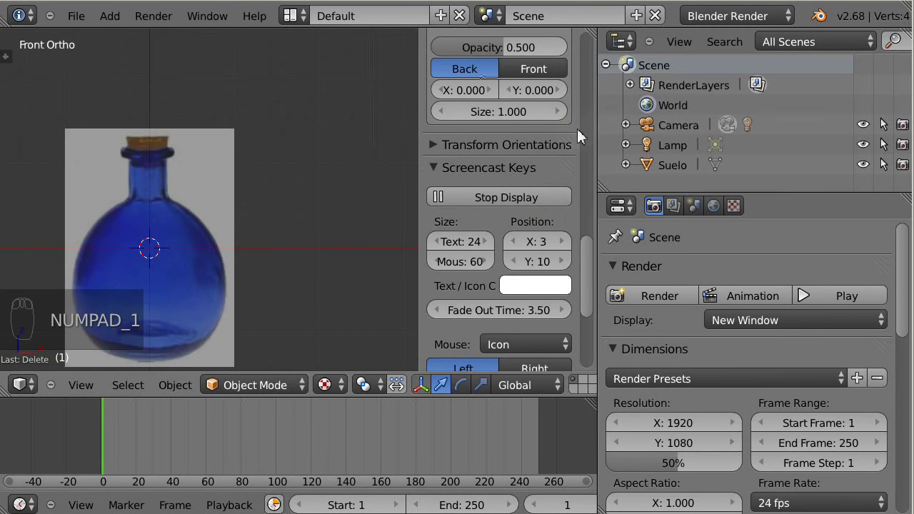
Set the botella.jpg background image Y offset to 1.000 so the reference sits one unit higher.
{"action": "left_click_drag", "start_coordinate": [559, 96], "coordinate": [164, 158]}
{"action": "middle_click", "coordinate": [164, 158]}
{"action": "left_click", "coordinate": [169, 165]}
{"action": "middle_click", "coordinate": [197, 226]}
{"action": "left_click", "coordinate": [197, 227]}
{"action": "middle_click", "coordinate": [199, 206]}
{"action": "left_click", "coordinate": [205, 207]}
{"action": "left_click", "coordinate": [319, 274]}
{"action": "key", "text": "shift+s"}
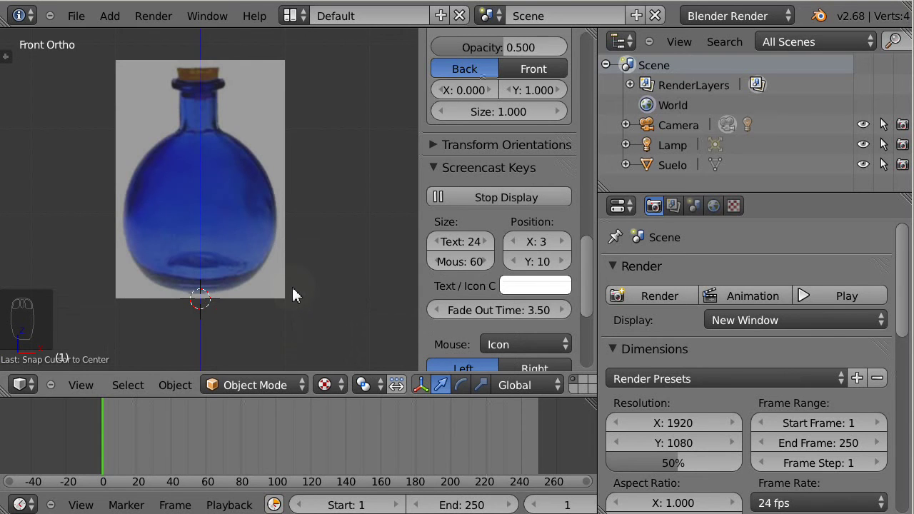
Add a Bezier curve over the bottle image and show its curve data settings as a flat 2D curve.
{"action": "key", "text": "shift+a"}
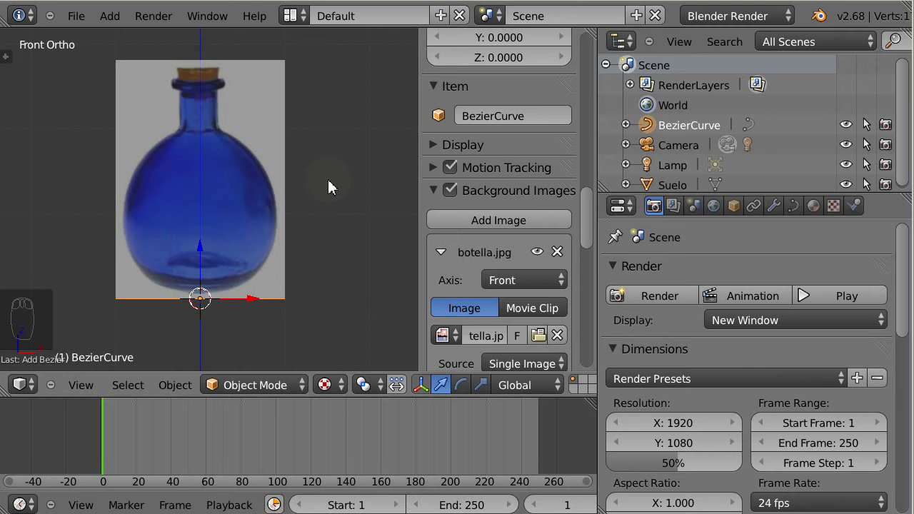
{"action": "key", "text": "r"}
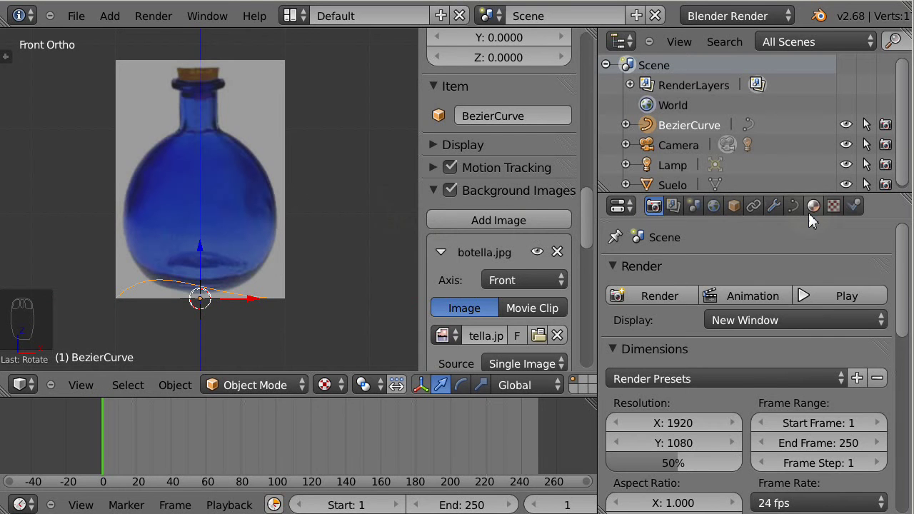
{"action": "left_click_drag", "start_coordinate": [799, 211], "coordinate": [670, 338]}
{"action": "left_click_drag", "start_coordinate": [670, 338], "coordinate": [243, 214]}
{"action": "left_click", "coordinate": [244, 214]}
{"action": "left_click_drag", "start_coordinate": [244, 214], "coordinate": [244, 213]}
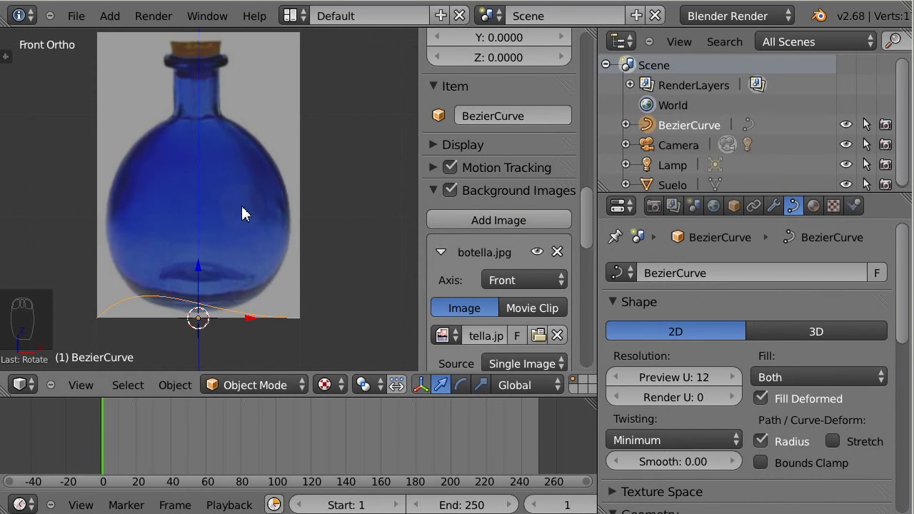
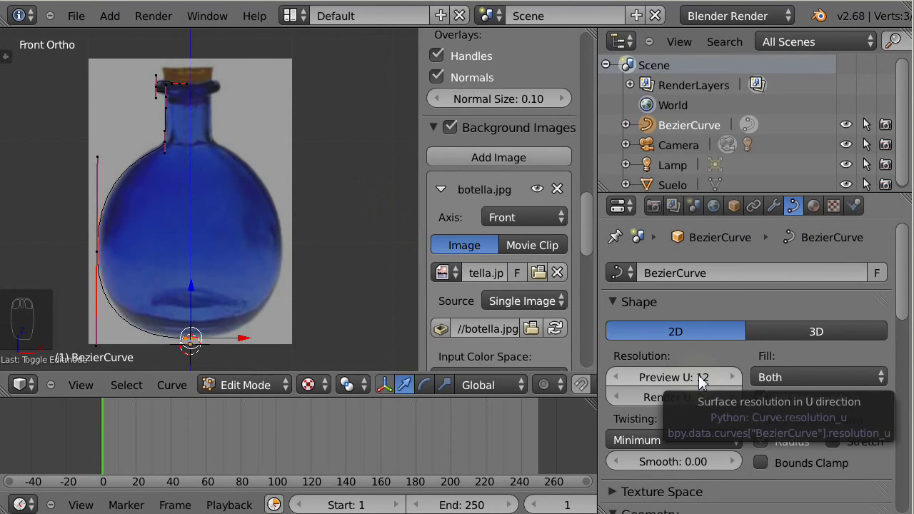
Lower the outline curve's Preview U resolution to 6 and convert it to a mesh with Alt+C.
{"action": "left_click_drag", "start_coordinate": [706, 383], "coordinate": [706, 383]}
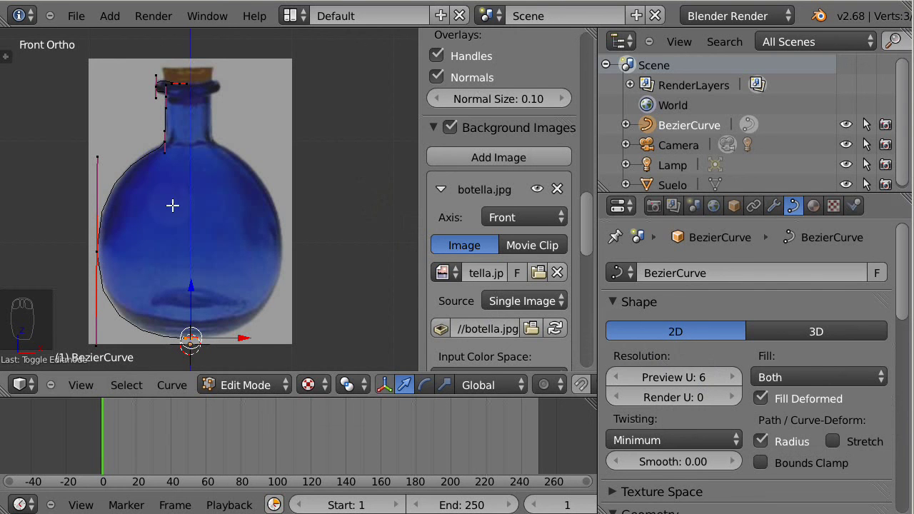
{"action": "key", "text": "Tab"}
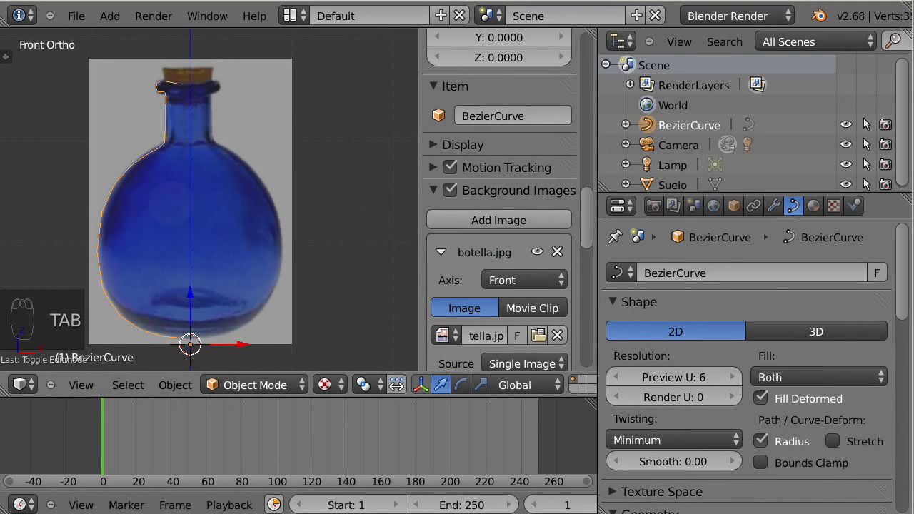
{"action": "key", "text": "alt+c"}
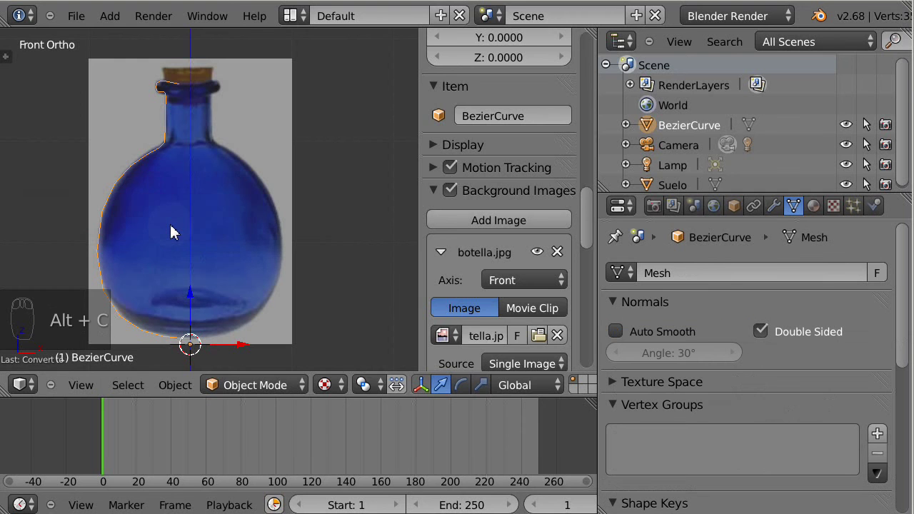
Edit the new mesh's vertices, scaling and extruding the bottle profile.
{"action": "key", "text": "Tab"}
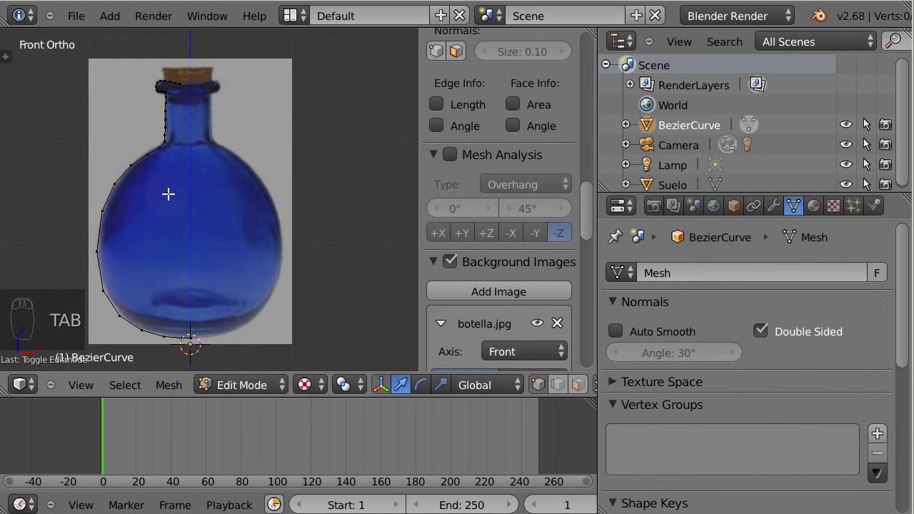
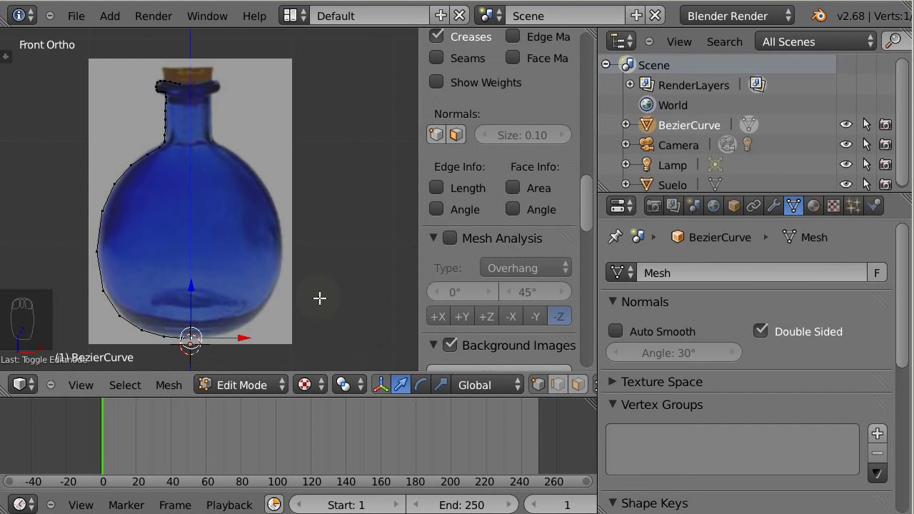
{"action": "key", "text": "s"}
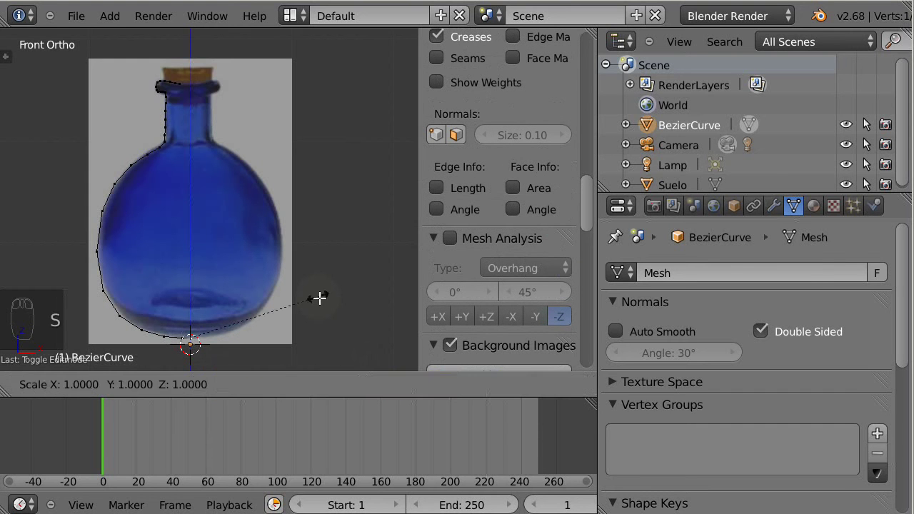
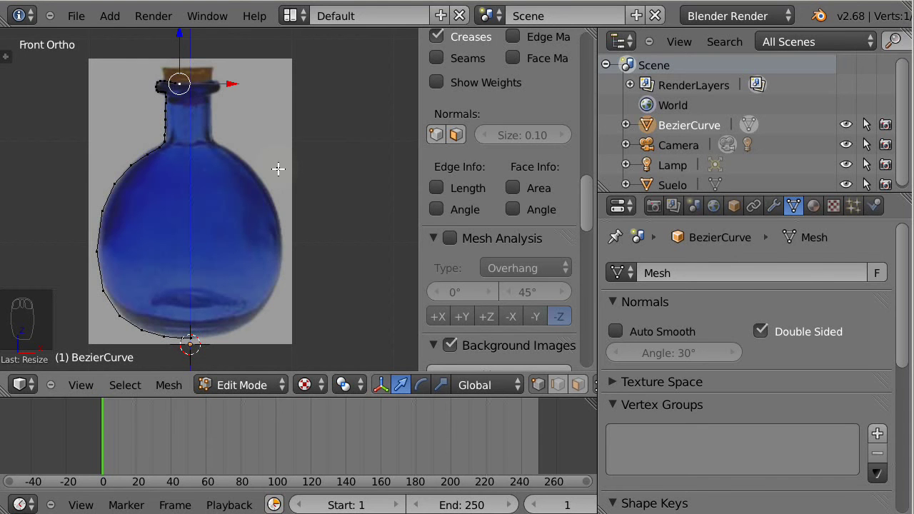
{"action": "key", "text": "e"}
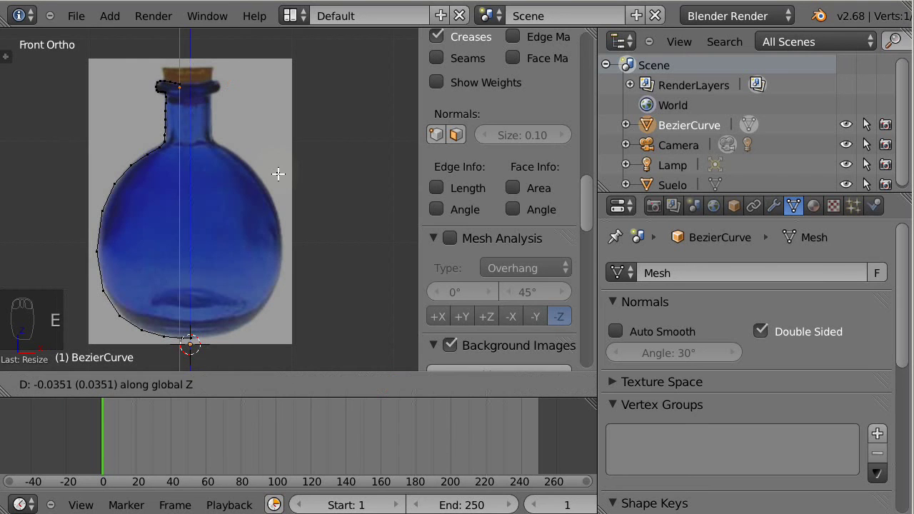
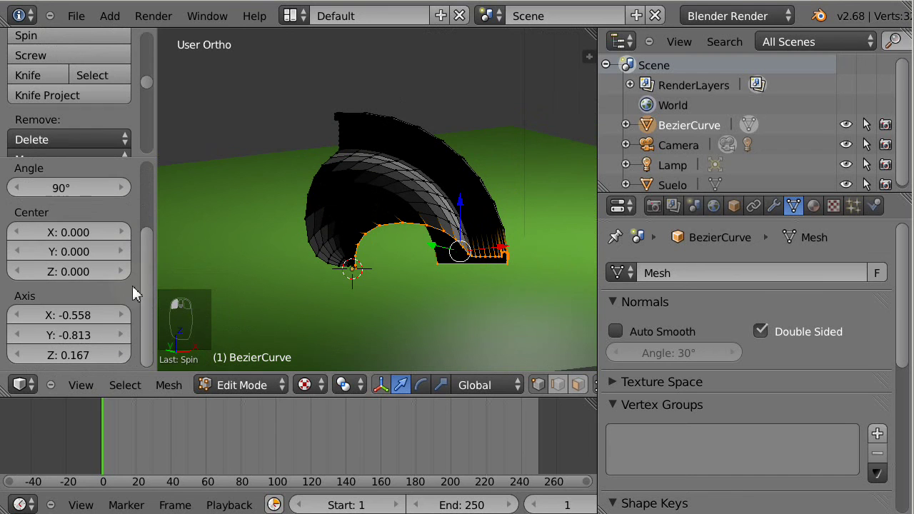
Spin the bottle profile 360° into a round mesh and orbit around the result.
{"action": "left_click_drag", "start_coordinate": [73, 325], "coordinate": [73, 328]}
{"action": "left_click_drag", "start_coordinate": [92, 344], "coordinate": [91, 361]}
{"action": "left_click_drag", "start_coordinate": [90, 361], "coordinate": [90, 361]}
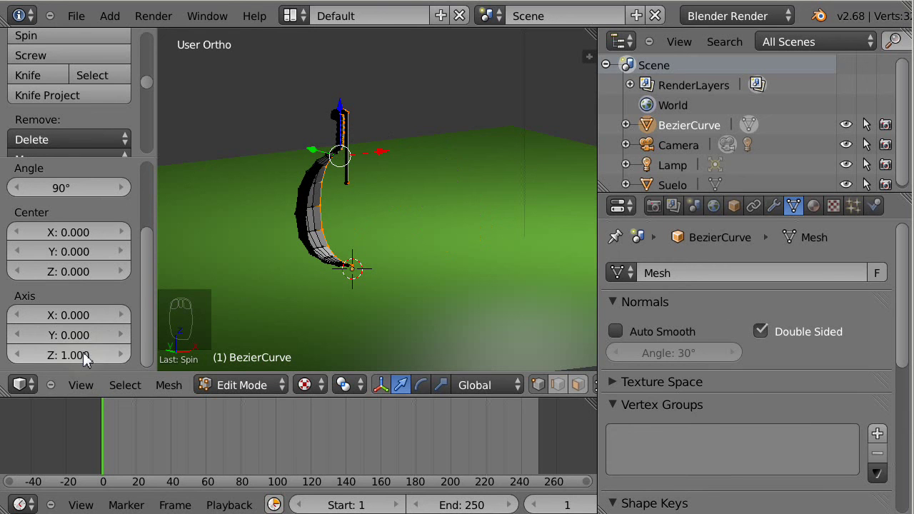
{"action": "left_click_drag", "start_coordinate": [150, 277], "coordinate": [147, 187]}
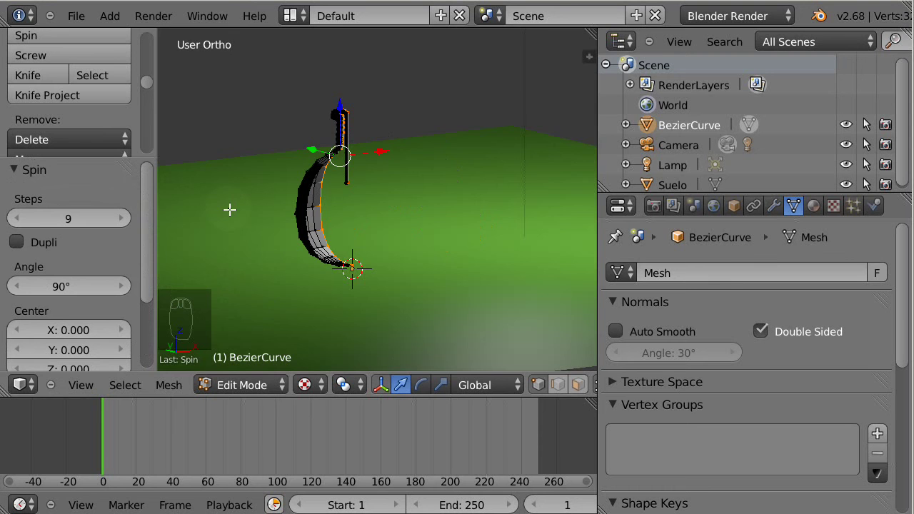
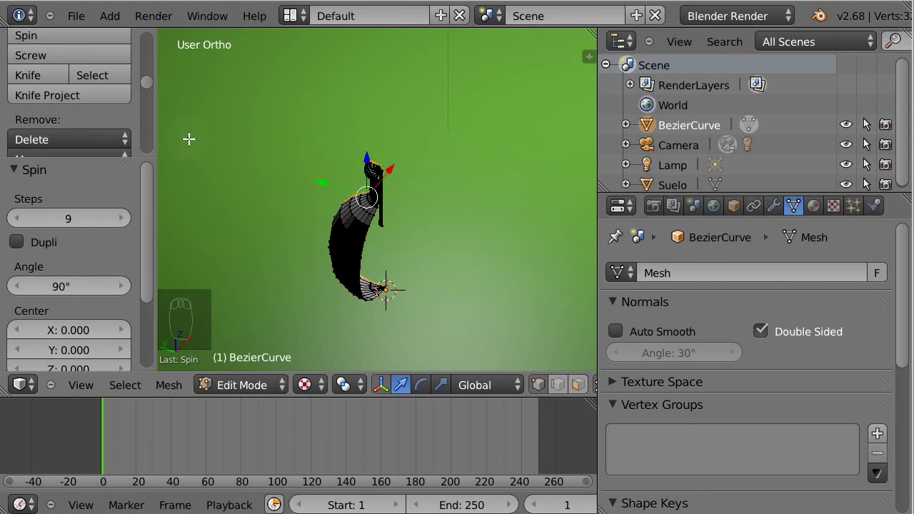
{"action": "left_click_drag", "start_coordinate": [64, 295], "coordinate": [63, 295]}
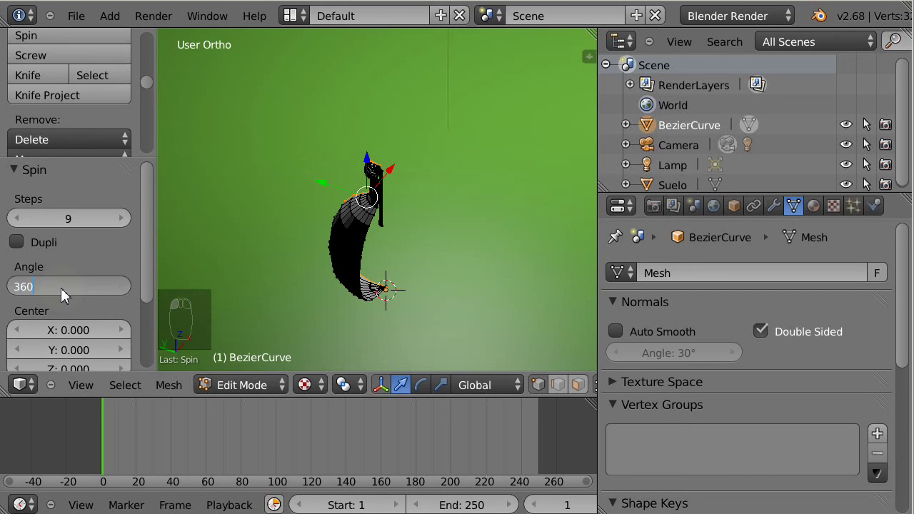
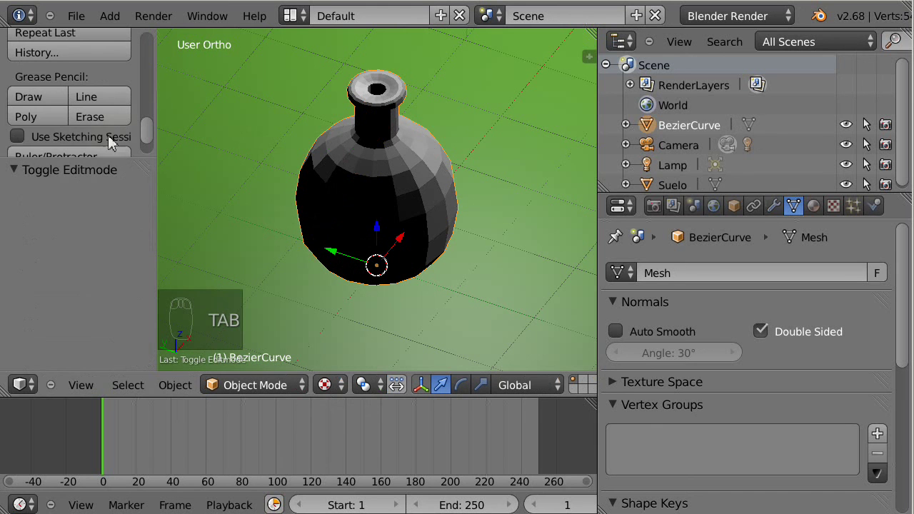
Apply Smooth shading from the Tool Shelf so the spun bottle loses its faceted look.
{"action": "left_click_drag", "start_coordinate": [154, 125], "coordinate": [333, 396]}
{"action": "left_click_drag", "start_coordinate": [331, 395], "coordinate": [364, 158]}
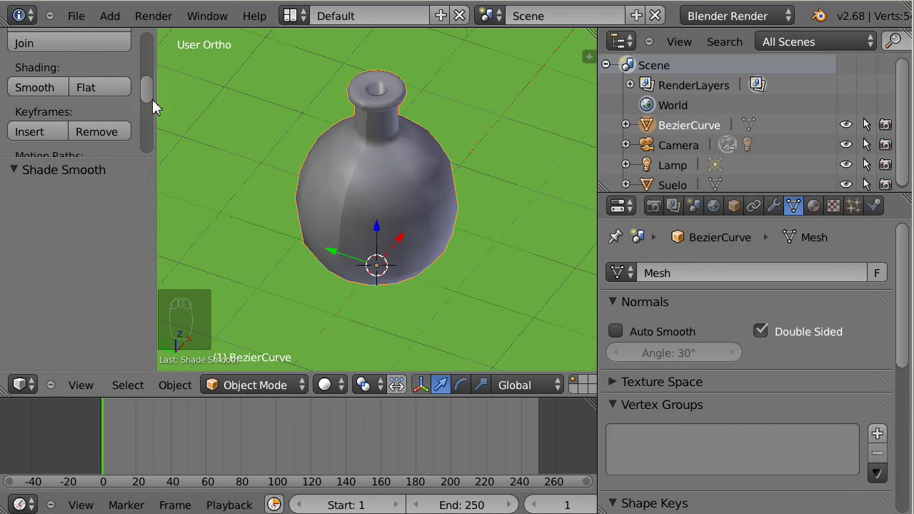
Select every vertex of the bottle and run Remove Doubles to merge duplicates.
{"action": "left_click_drag", "start_coordinate": [151, 93], "coordinate": [146, 158]}
{"action": "key", "text": "Tab"}
{"action": "key", "text": "a"}
{"action": "key", "text": "a"}
{"action": "left_click_drag", "start_coordinate": [153, 60], "coordinate": [142, 102]}
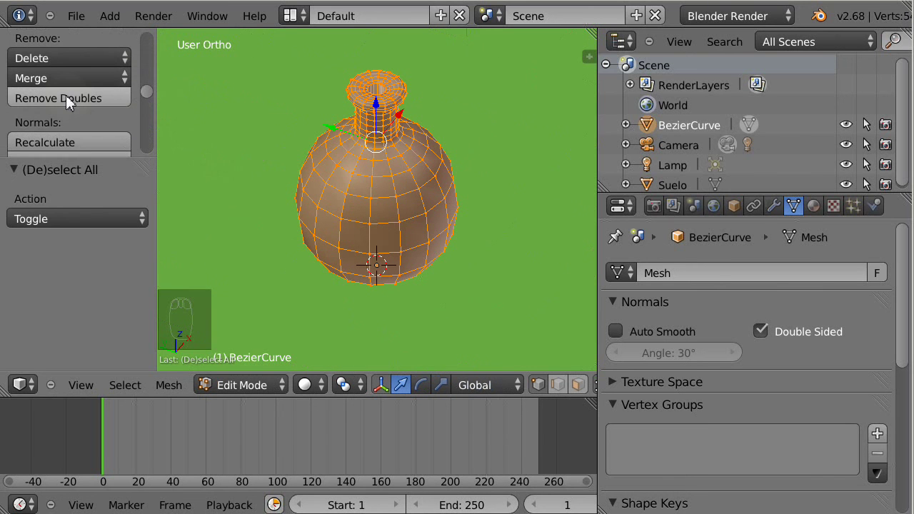
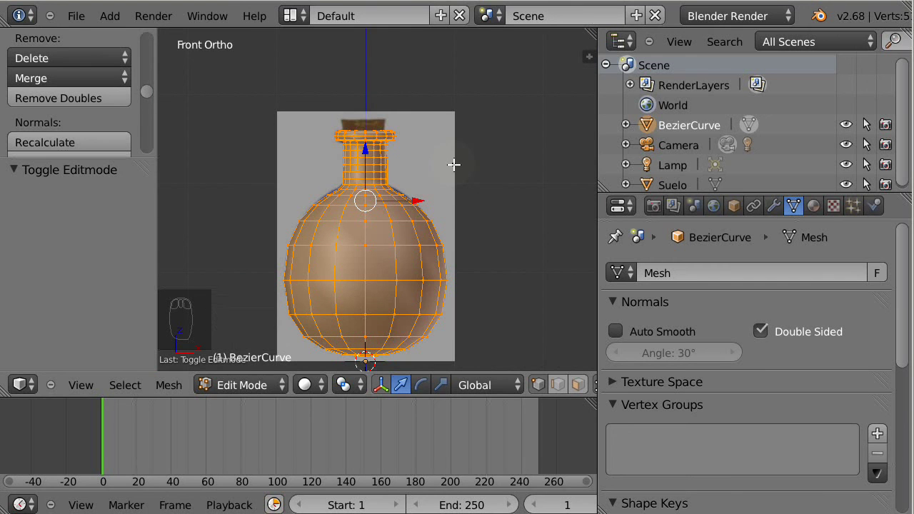
Add a cylinder to the bottle mesh in Edit Mode and scale it to fit.
{"action": "key", "text": "shift+a"}
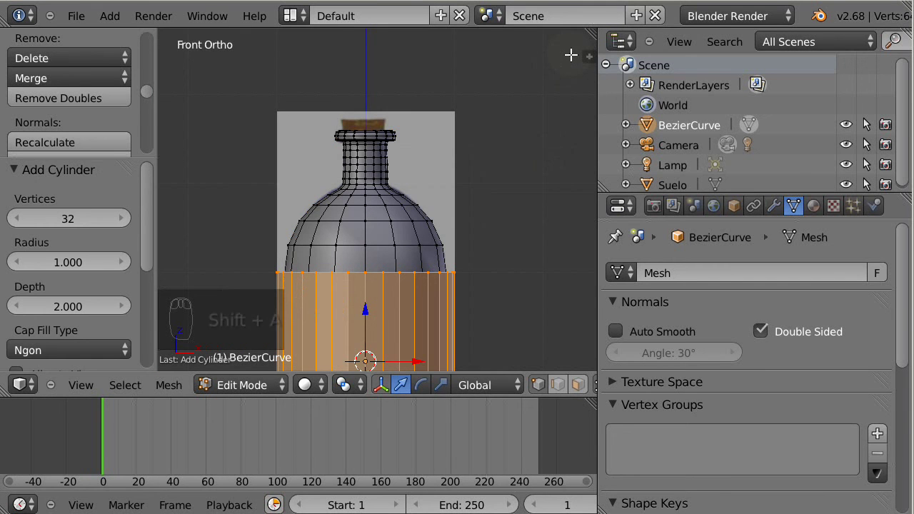
{"action": "key", "text": "s"}
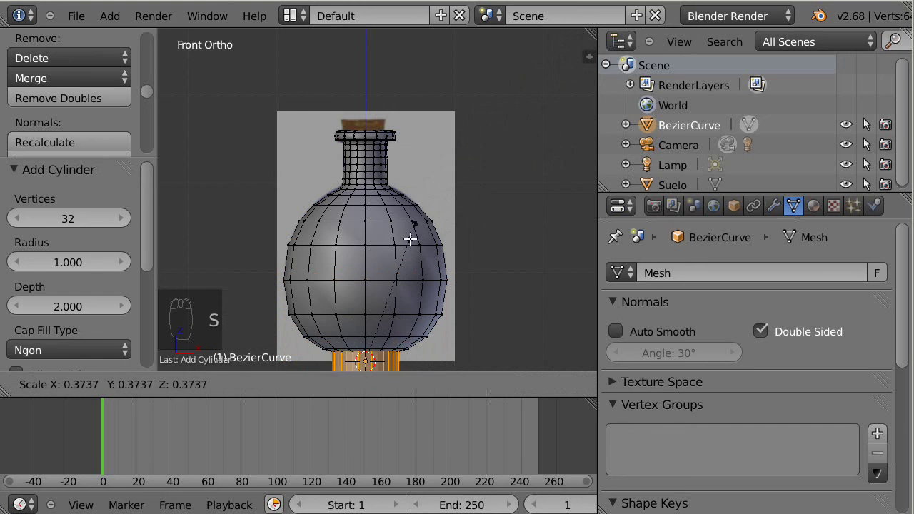
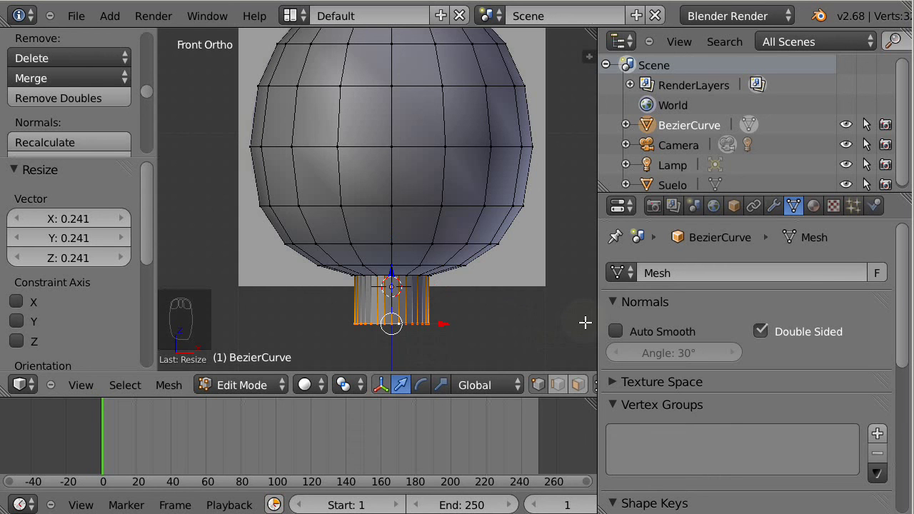
Resize the selected geometry and switch to face select to pick the cork faces.
{"action": "key", "text": "s"}
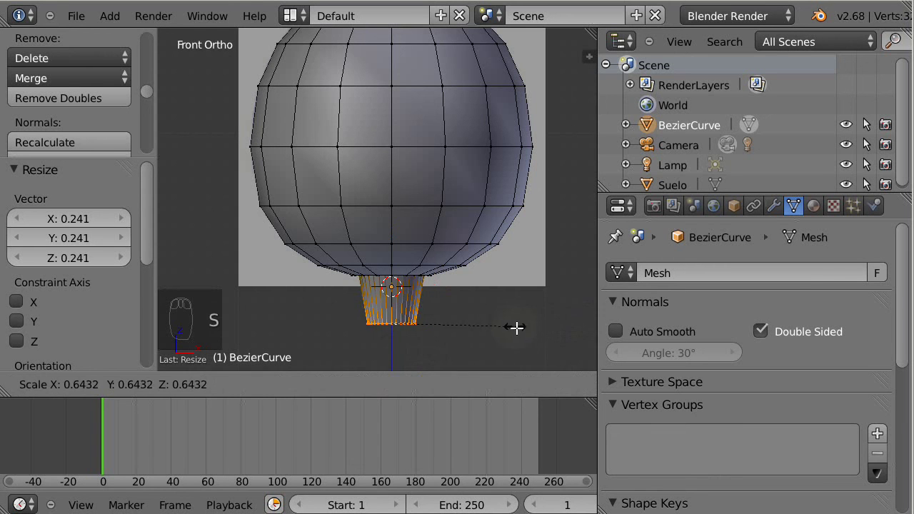
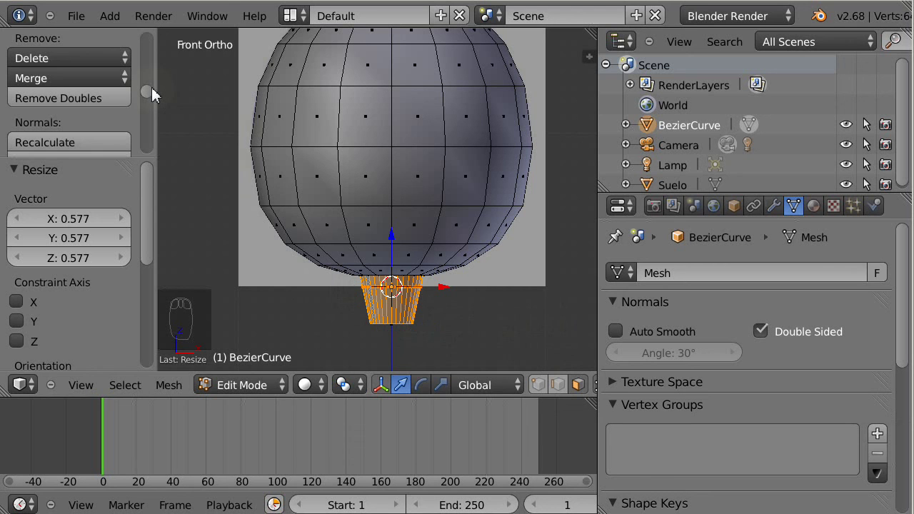
{"action": "left_click_drag", "start_coordinate": [151, 94], "coordinate": [154, 57]}
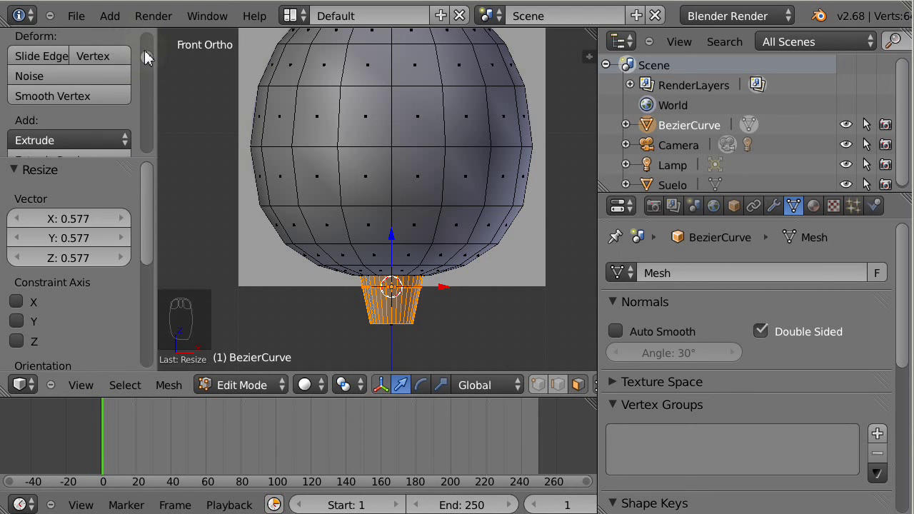
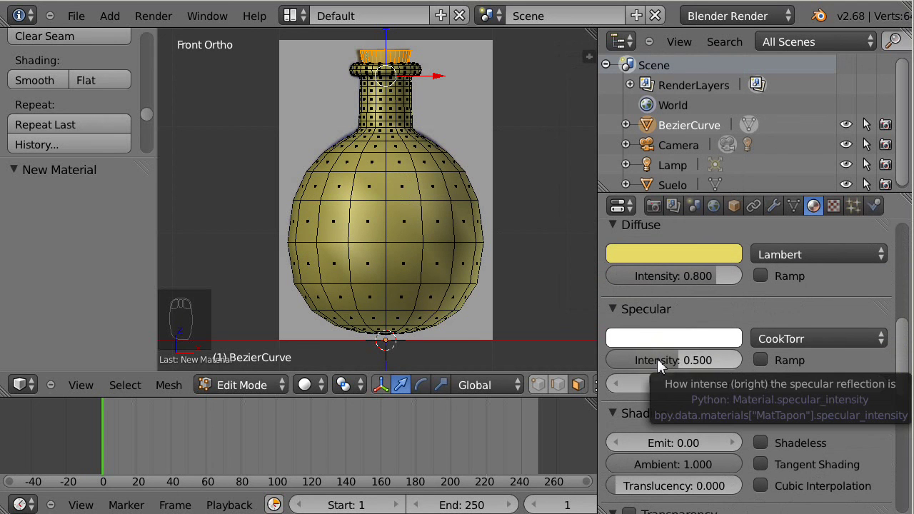
Give the tan MatTapon cork material a Specular Intensity of 0.1.
{"action": "left_click_drag", "start_coordinate": [662, 366], "coordinate": [661, 367]}
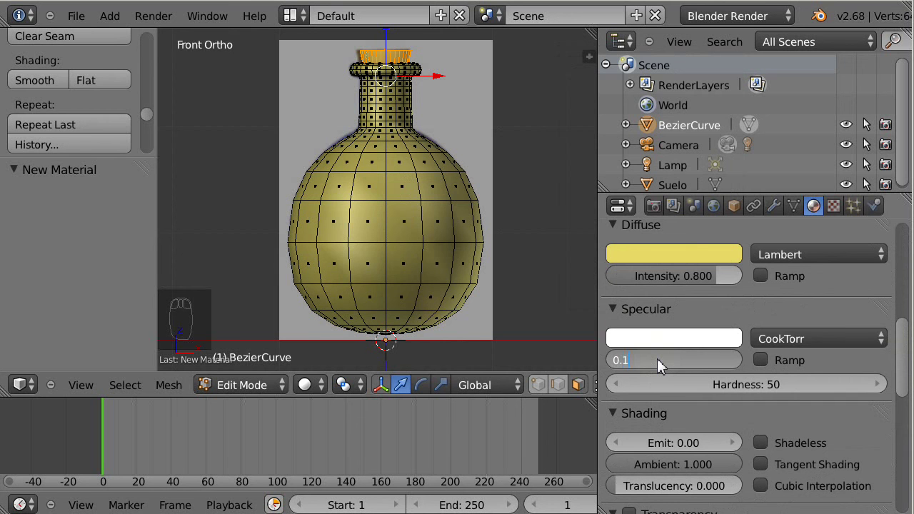
{"action": "left_click_drag", "start_coordinate": [903, 362], "coordinate": [902, 276]}
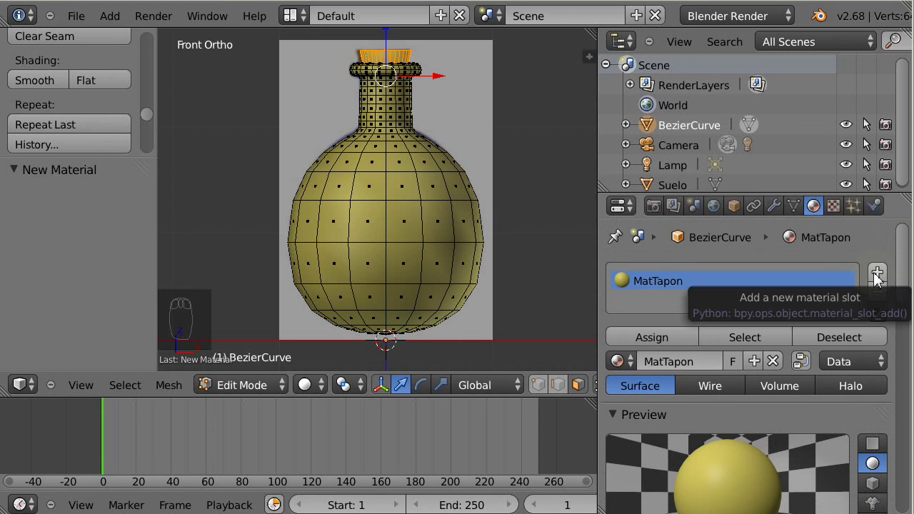
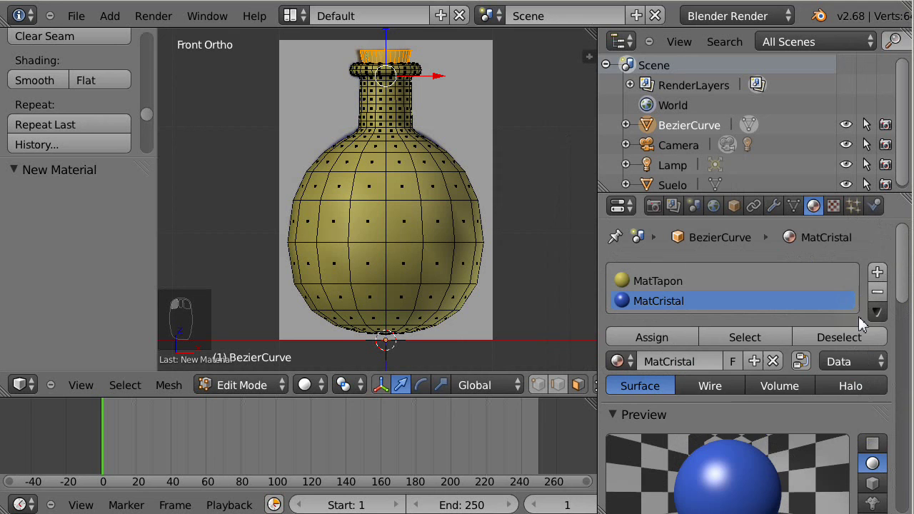
Give MatCristal a blue diffuse colour with Z transparency and alpha 0.5.
{"action": "left_click_drag", "start_coordinate": [905, 302], "coordinate": [674, 392]}
{"action": "left_click_drag", "start_coordinate": [719, 372], "coordinate": [898, 284]}
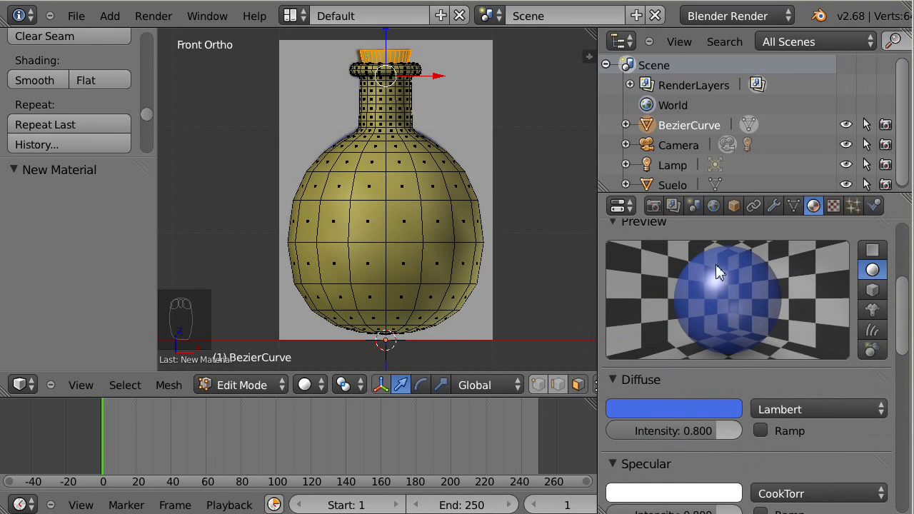
{"action": "left_click_drag", "start_coordinate": [902, 323], "coordinate": [669, 342]}
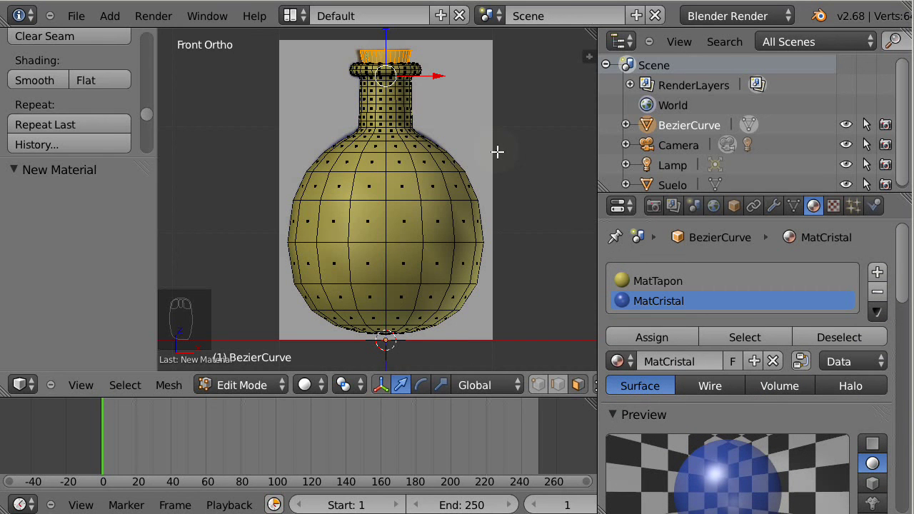
Assign MatCristal to the whole bottle mesh except the cork, then return to Object Mode.
{"action": "key", "text": "ctrl+i"}
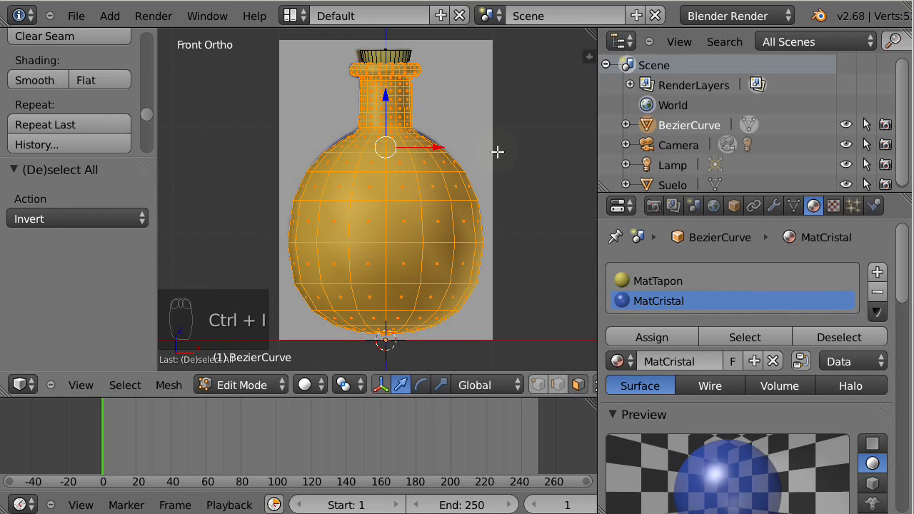
{"action": "left_click_drag", "start_coordinate": [696, 308], "coordinate": [673, 343]}
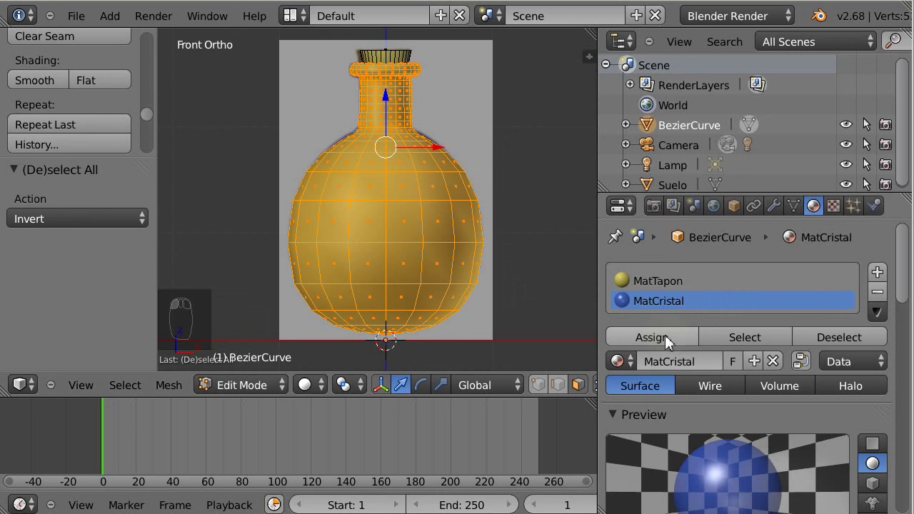
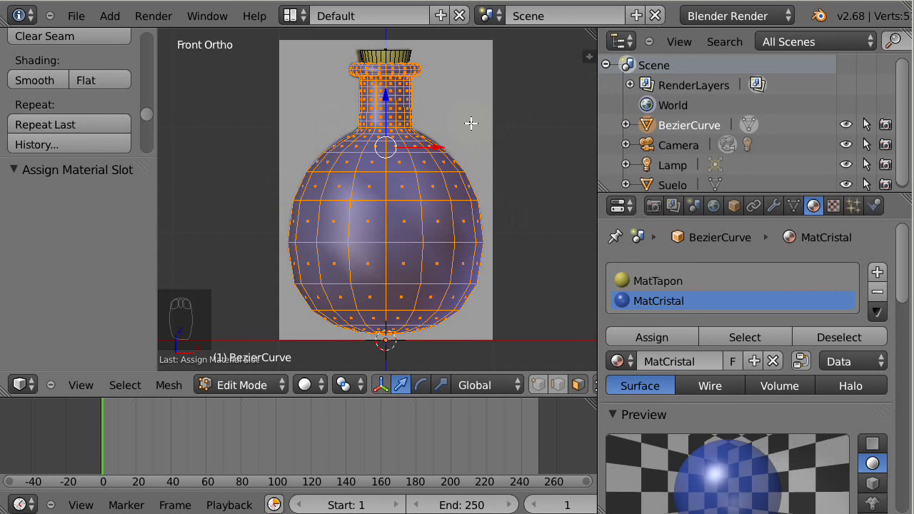
{"action": "key", "text": "Tab"}
Scale the bottle to 0.272 so it is about 0.5 units wide and 0.723 tall.
{"action": "left_click_drag", "start_coordinate": [476, 145], "coordinate": [421, 271]}
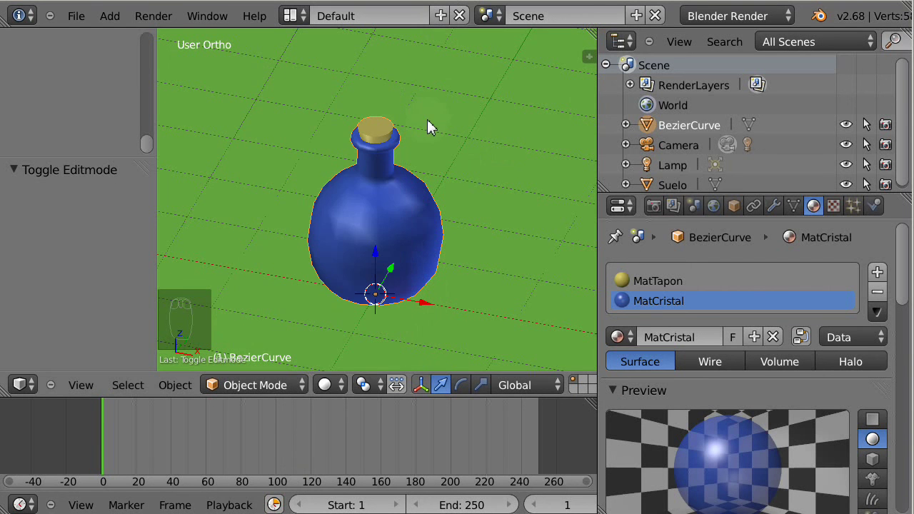
{"action": "key", "text": "n"}
{"action": "left_click_drag", "start_coordinate": [585, 238], "coordinate": [573, 108]}
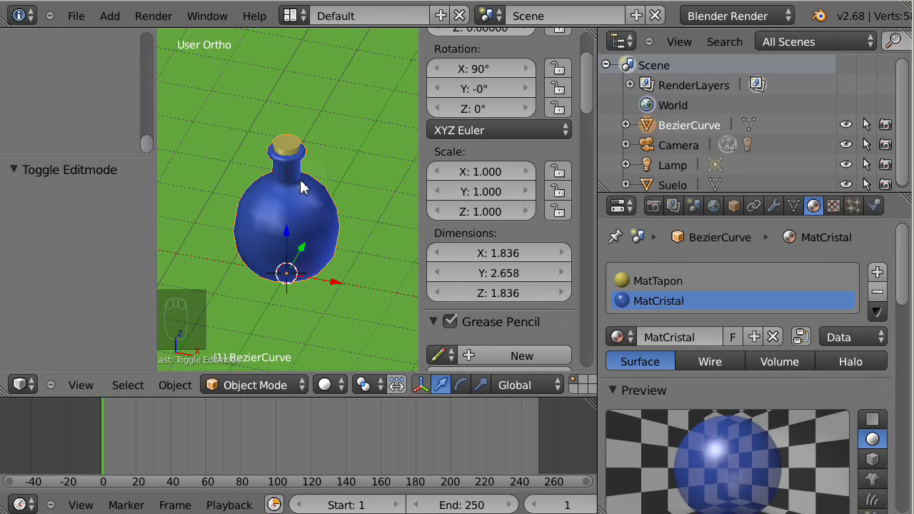
{"action": "left_click_drag", "start_coordinate": [297, 233], "coordinate": [290, 221]}
{"action": "key", "text": "s"}
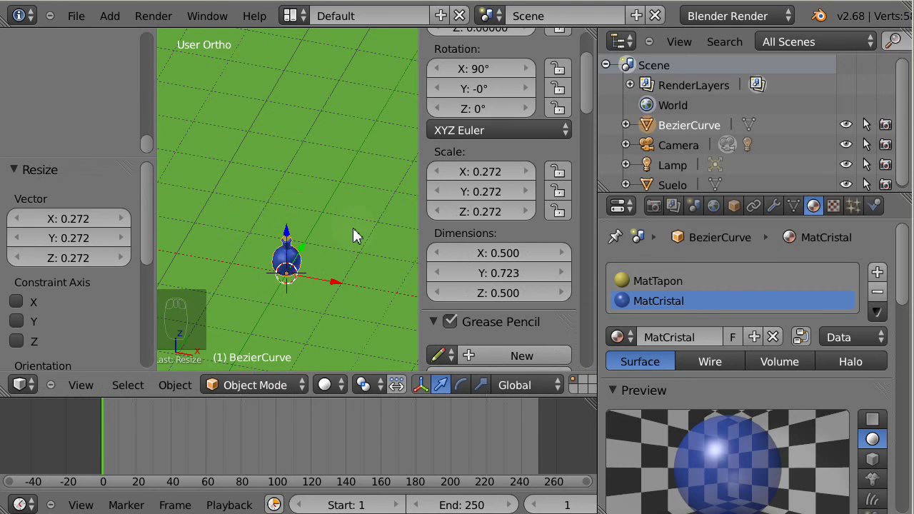
In front view, snap the bottle to the 3D cursor over the reference image.
{"action": "key", "text": "KP_1"}
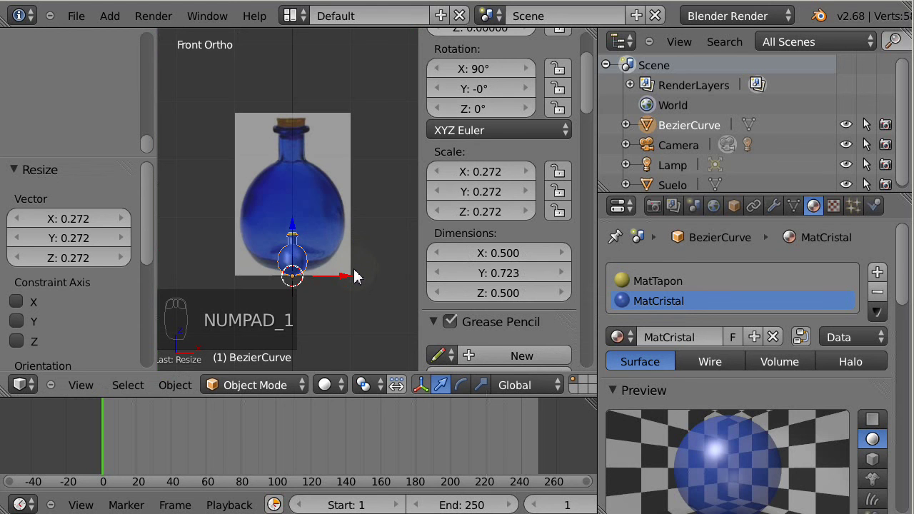
{"action": "left_click_drag", "start_coordinate": [325, 286], "coordinate": [594, 89]}
{"action": "left_click_drag", "start_coordinate": [593, 89], "coordinate": [572, 188]}
{"action": "left_click_drag", "start_coordinate": [565, 232], "coordinate": [362, 305]}
{"action": "left_click", "coordinate": [313, 344]}
{"action": "key", "text": "shift+s"}
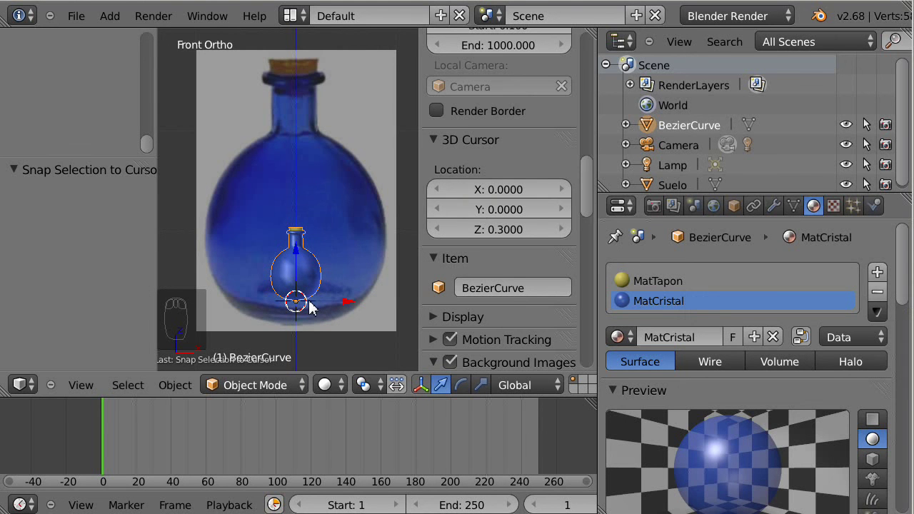
Raise the cursor to Z 0.6, set the origin there and rename the object Botella.
{"action": "left_click_drag", "start_coordinate": [151, 123], "coordinate": [152, 51]}
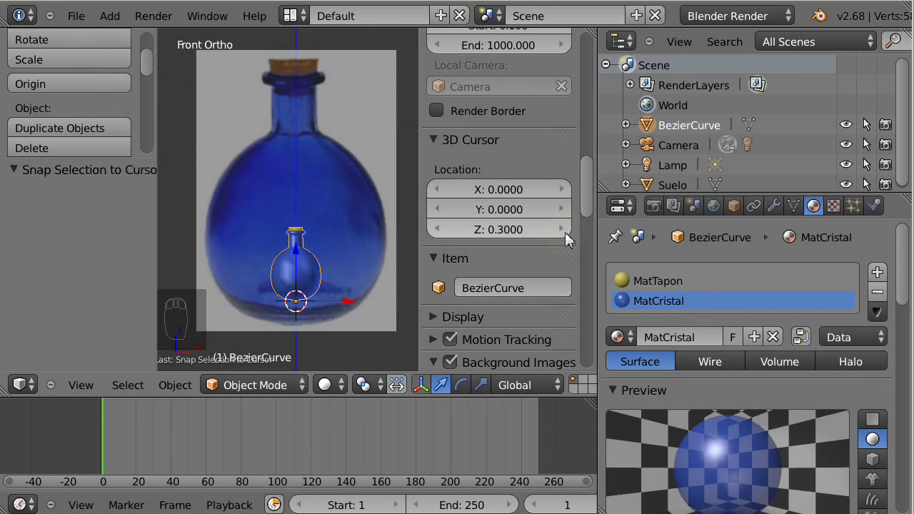
{"action": "left_click_drag", "start_coordinate": [571, 237], "coordinate": [57, 19]}
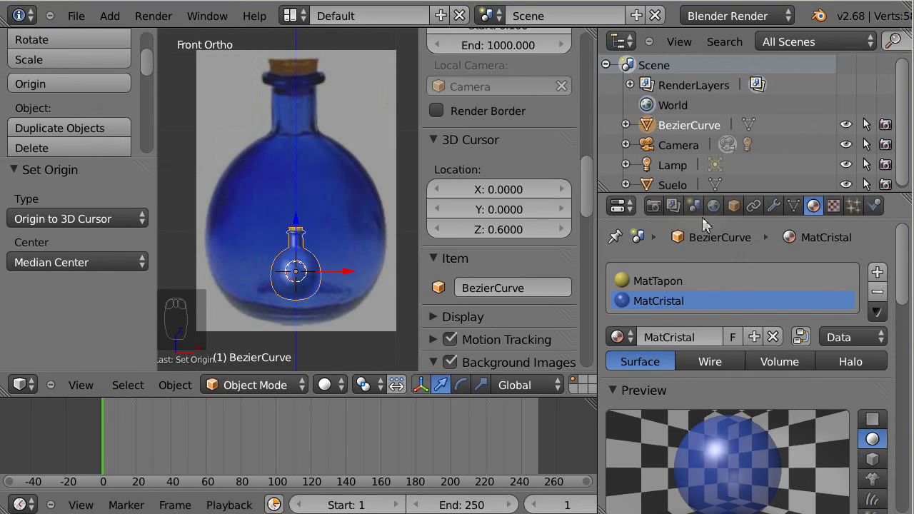
{"action": "left_click_drag", "start_coordinate": [734, 217], "coordinate": [728, 279]}
{"action": "key", "text": "l"}
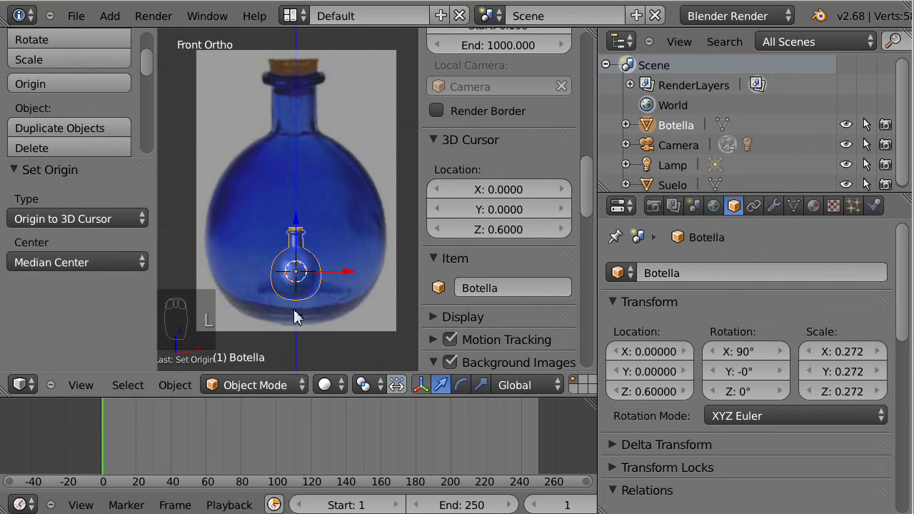